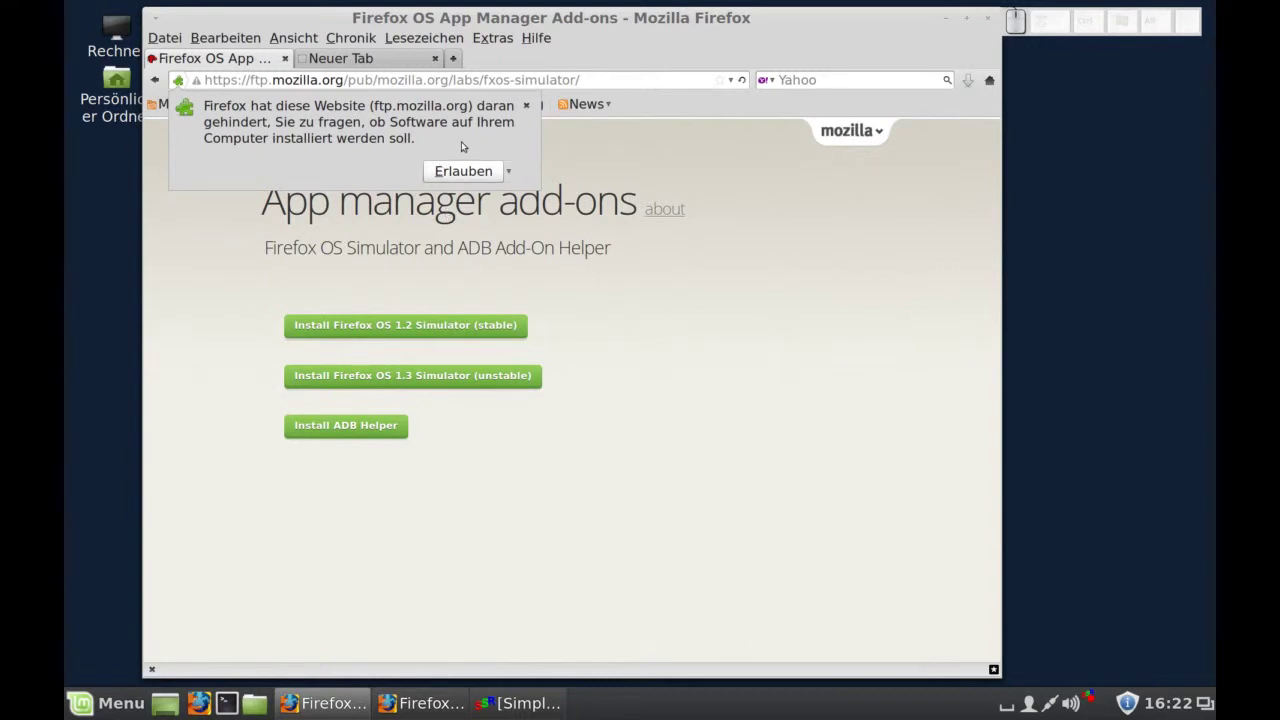
- Allow the site's install request and install the Firefox OS 1.3 Simulator add-on
{"action": "left_click", "coordinate": [529, 99]}
{"action": "left_click", "coordinate": [618, 296]}
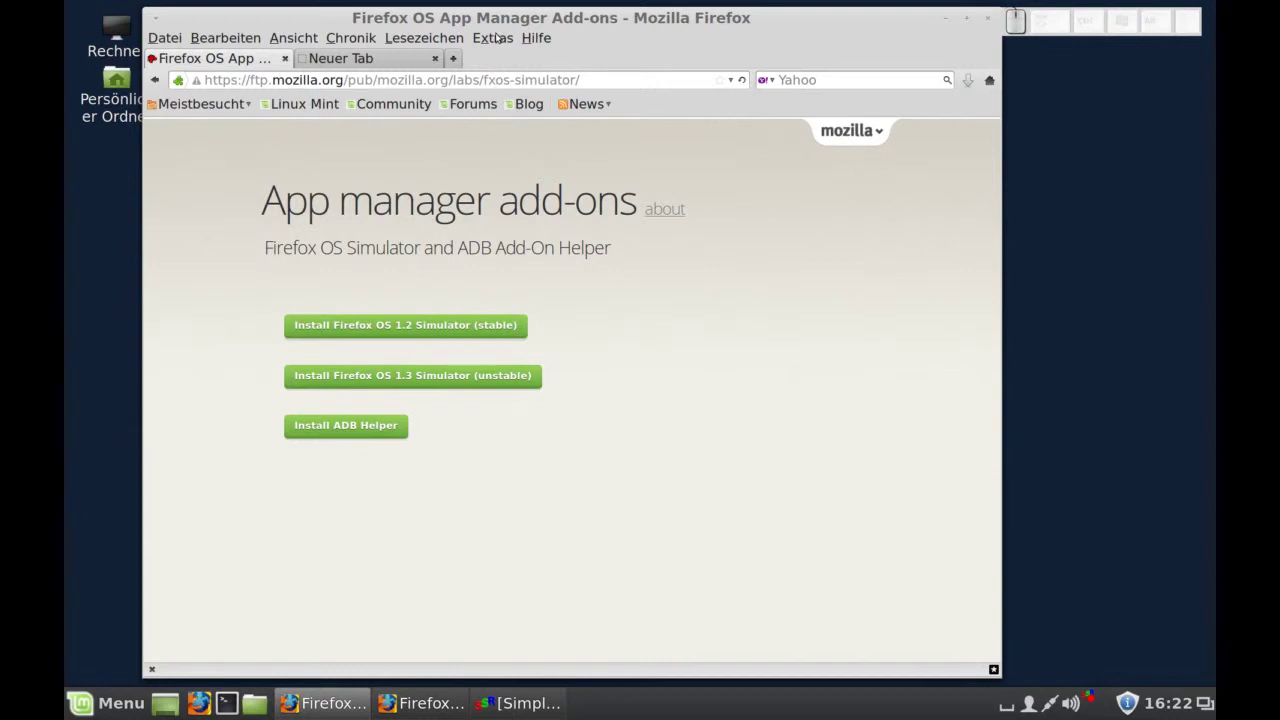
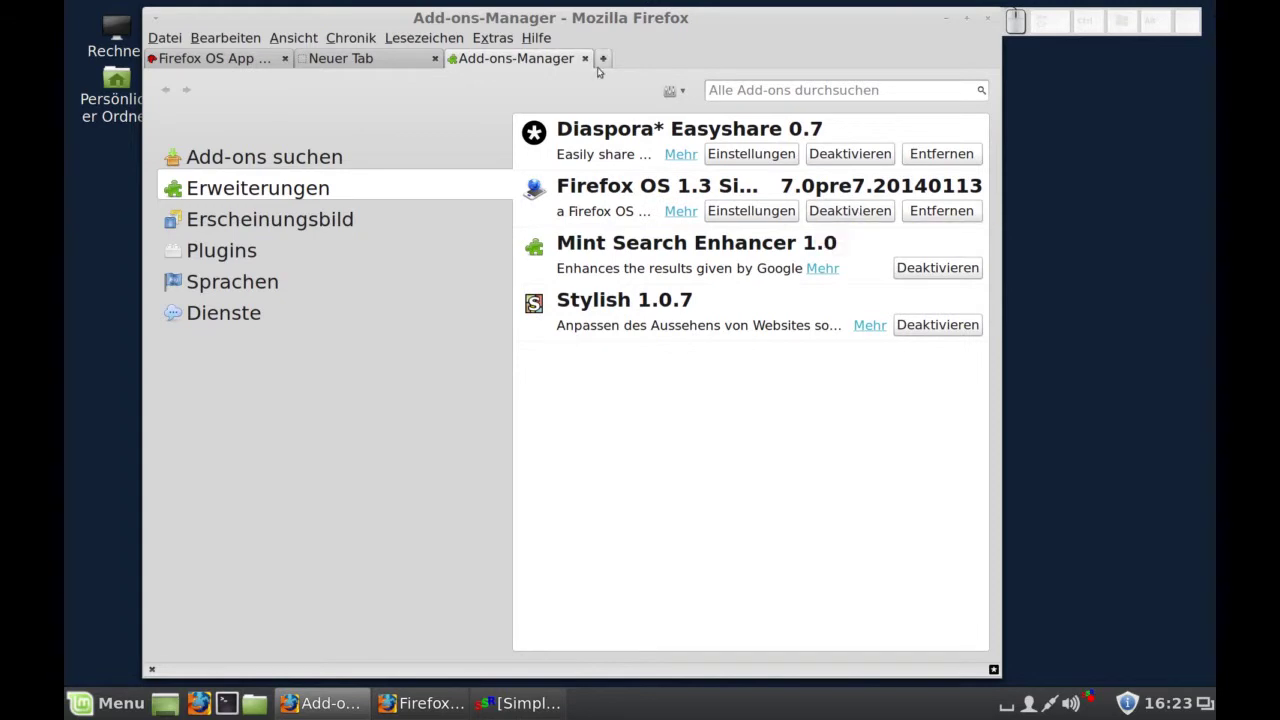
{"action": "left_click", "coordinate": [615, 54]}
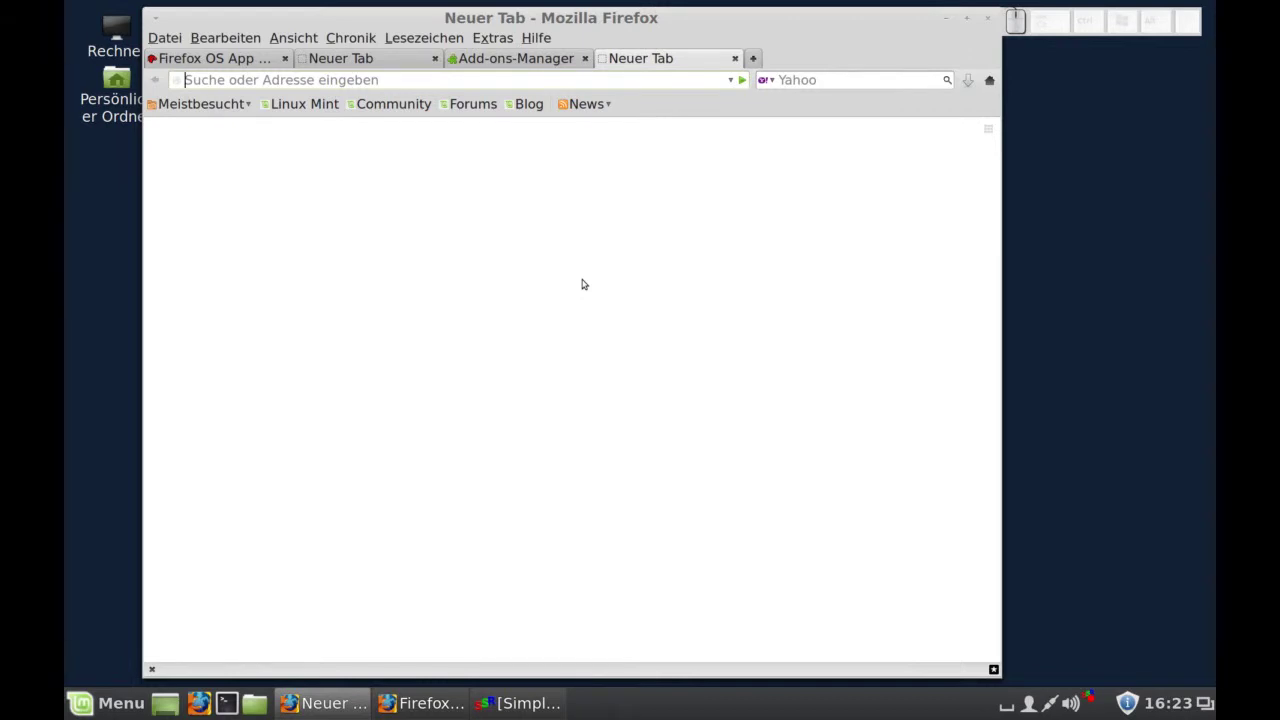
{"action": "key", "text": "ctrl+s"}
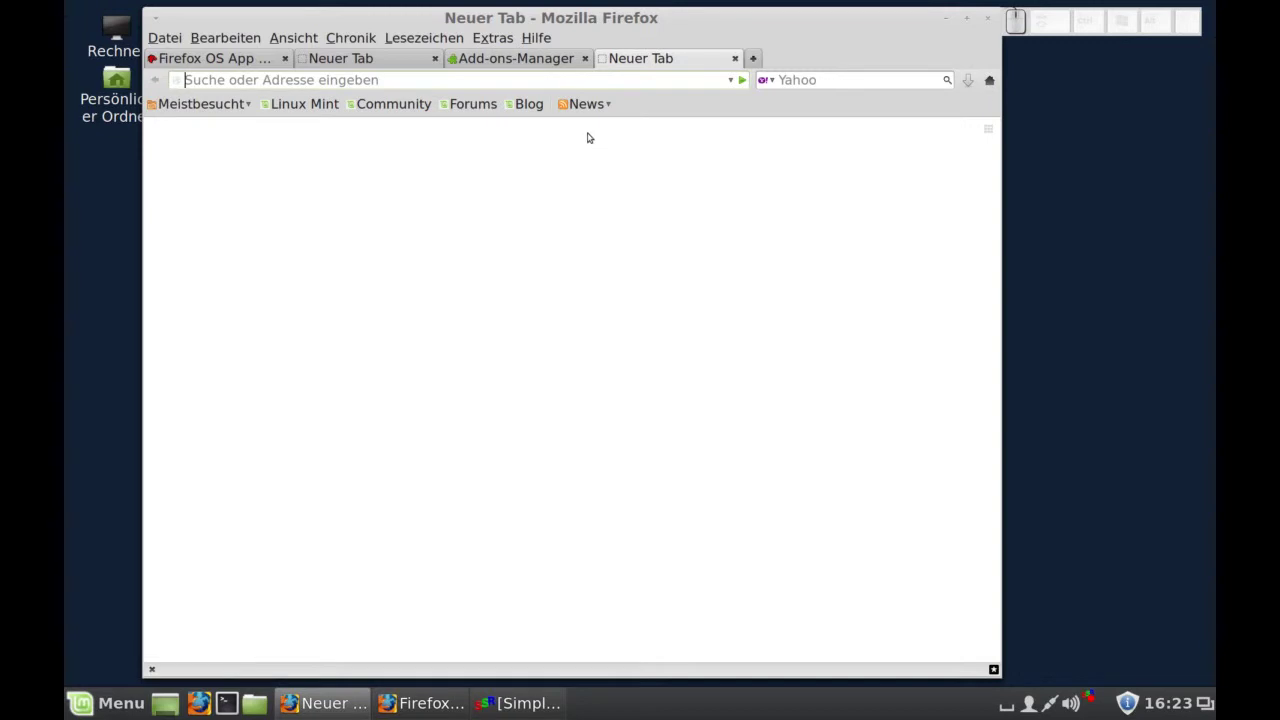
- Load the App Manager by entering about:app-manager in the address bar
{"action": "key", "text": "a"}
{"action": "key", "text": "b"}
{"action": "key", "text": "o"}
{"action": "key", "text": "u"}
{"action": "key", "text": "t"}
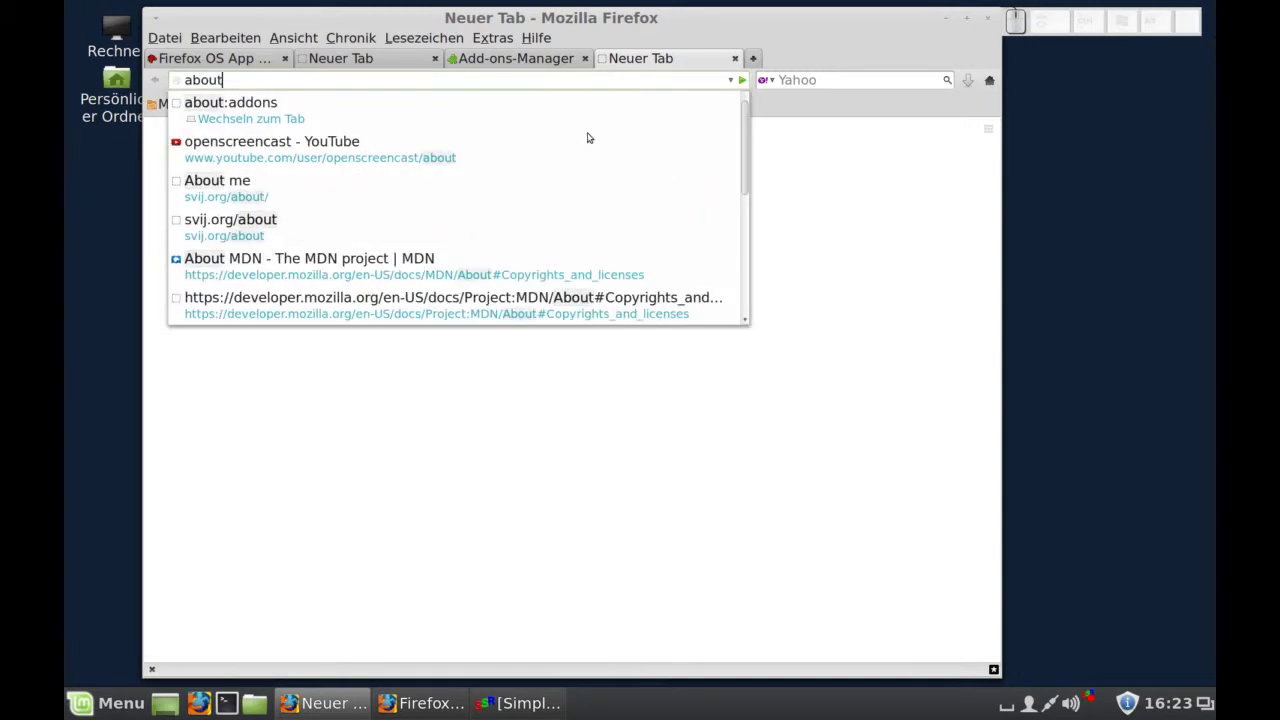
{"action": "key", "text": "shift+."}
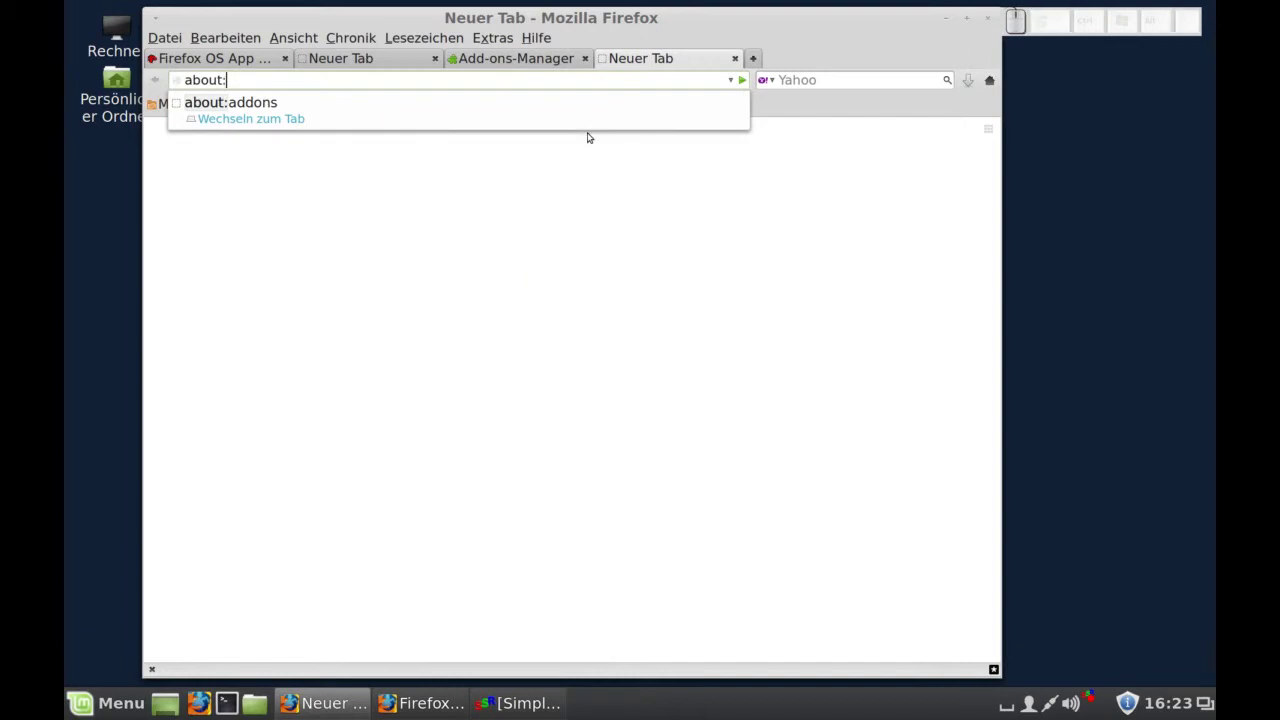
{"action": "key", "text": "a"}
{"action": "key", "text": "p"}
{"action": "key", "text": "-"}
{"action": "key", "text": "m"}
{"action": "key", "text": "a"}
{"action": "key", "text": "n"}
{"action": "key", "text": "a"}
{"action": "key", "text": "g"}
{"action": "key", "text": "e"}
{"action": "key", "text": "r"}
{"action": "key", "text": "Return"}
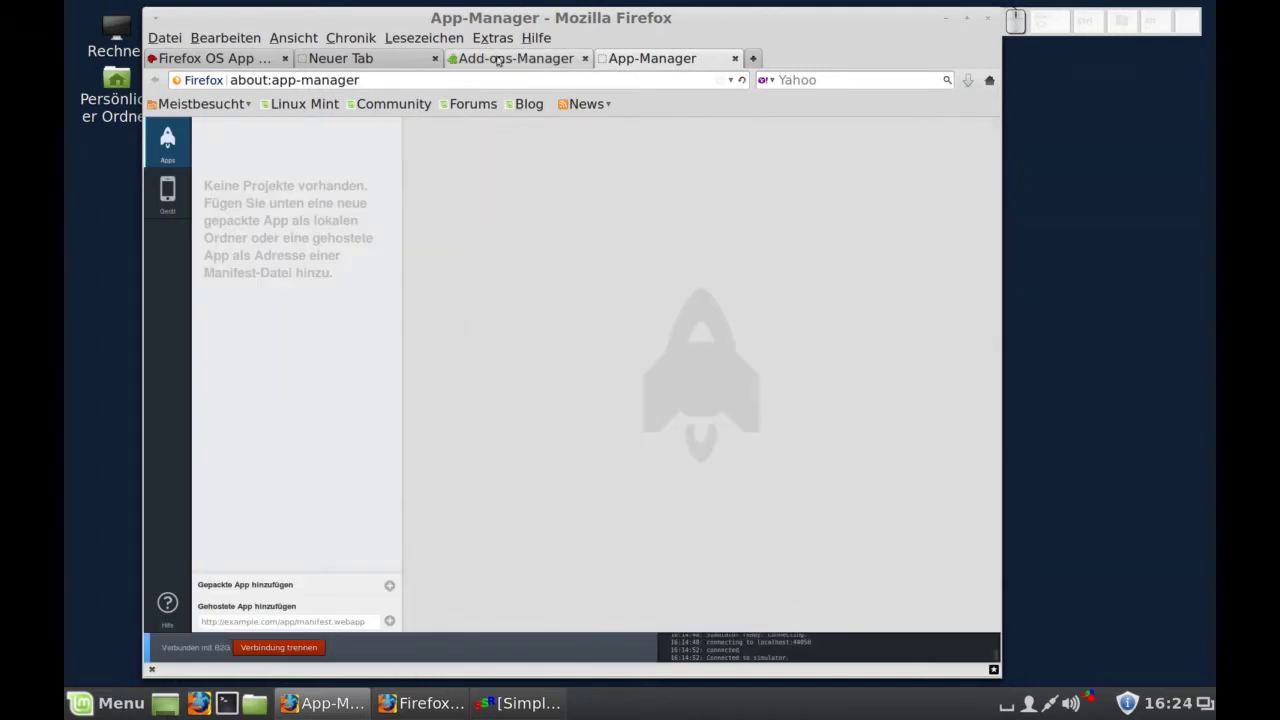
- Reach the App Manager through Extras > Web-Entwickler and start the simulator
{"action": "left_click", "coordinate": [506, 34]}
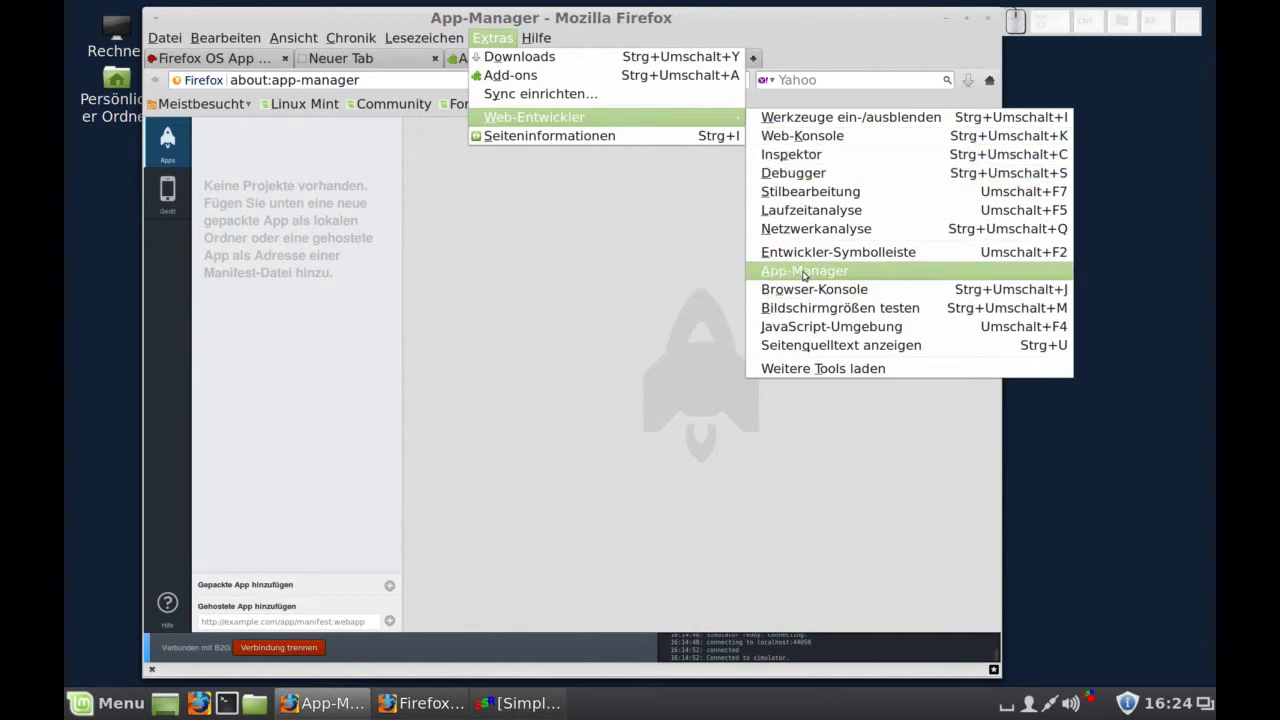
{"action": "left_click", "coordinate": [810, 267]}
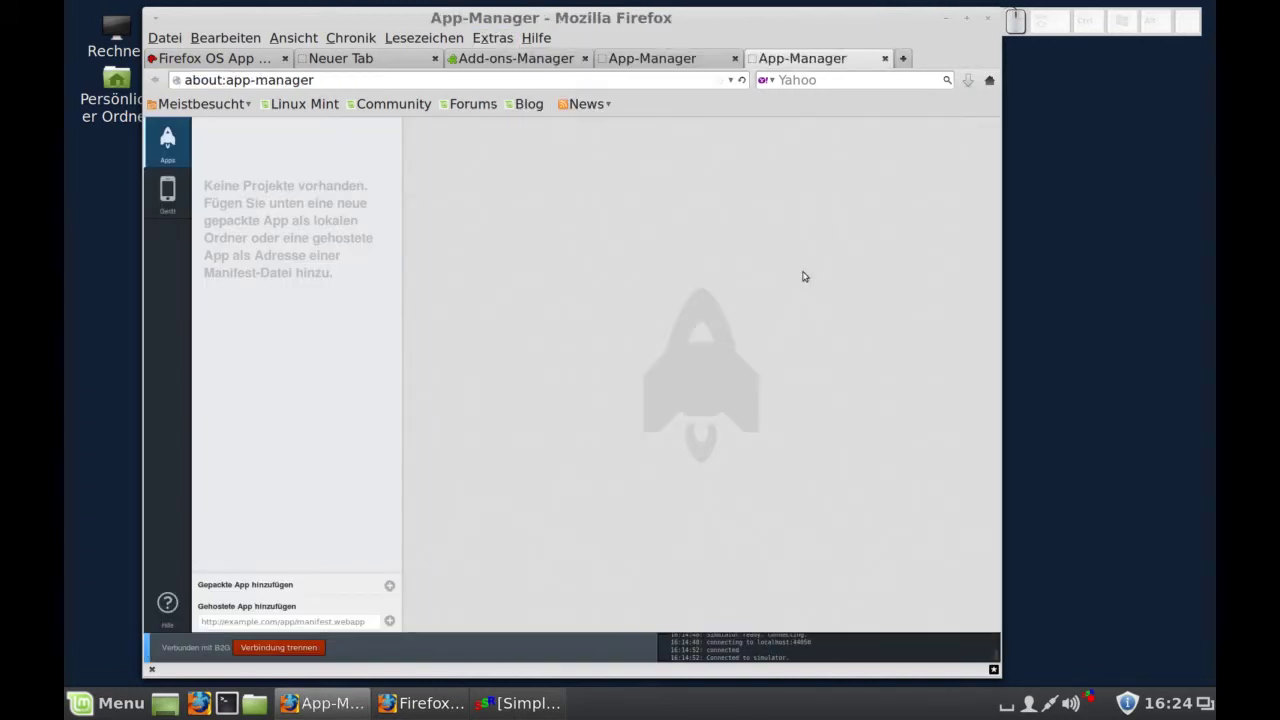
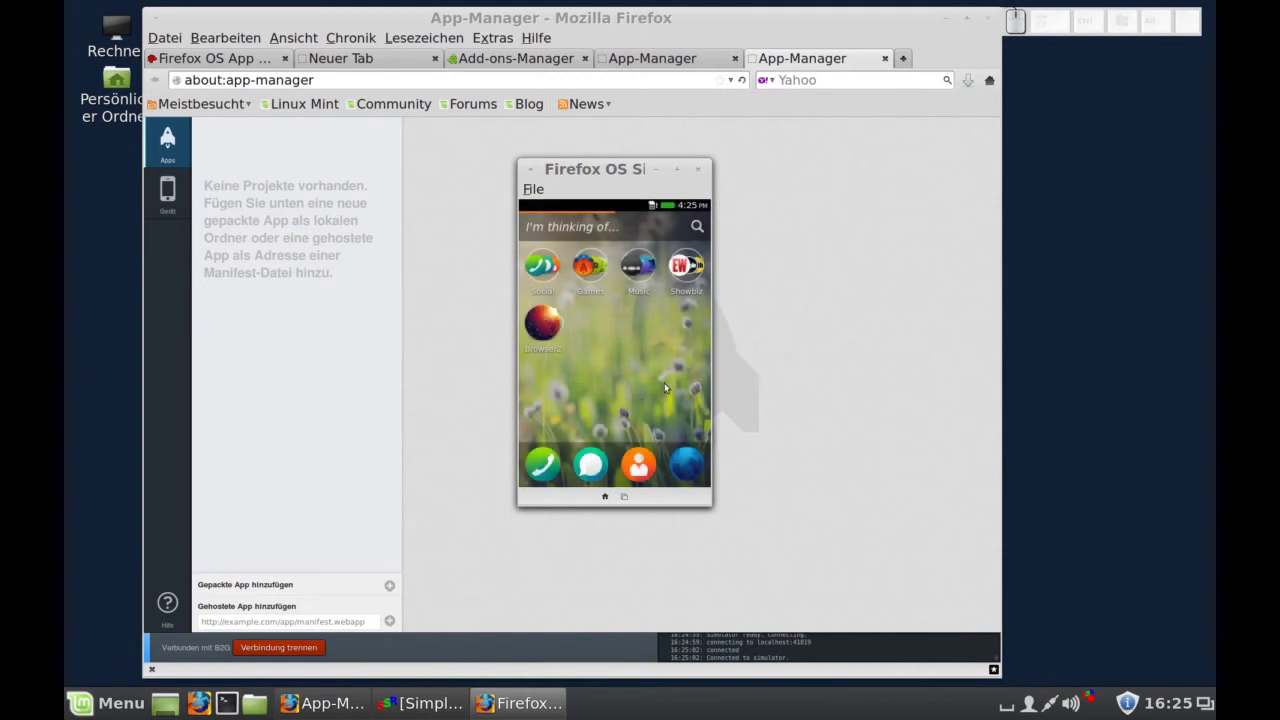
- Swipe the simulated phone's home screen to the app grid and back to the first page
{"action": "left_click_drag", "start_coordinate": [681, 379], "coordinate": [551, 385]}
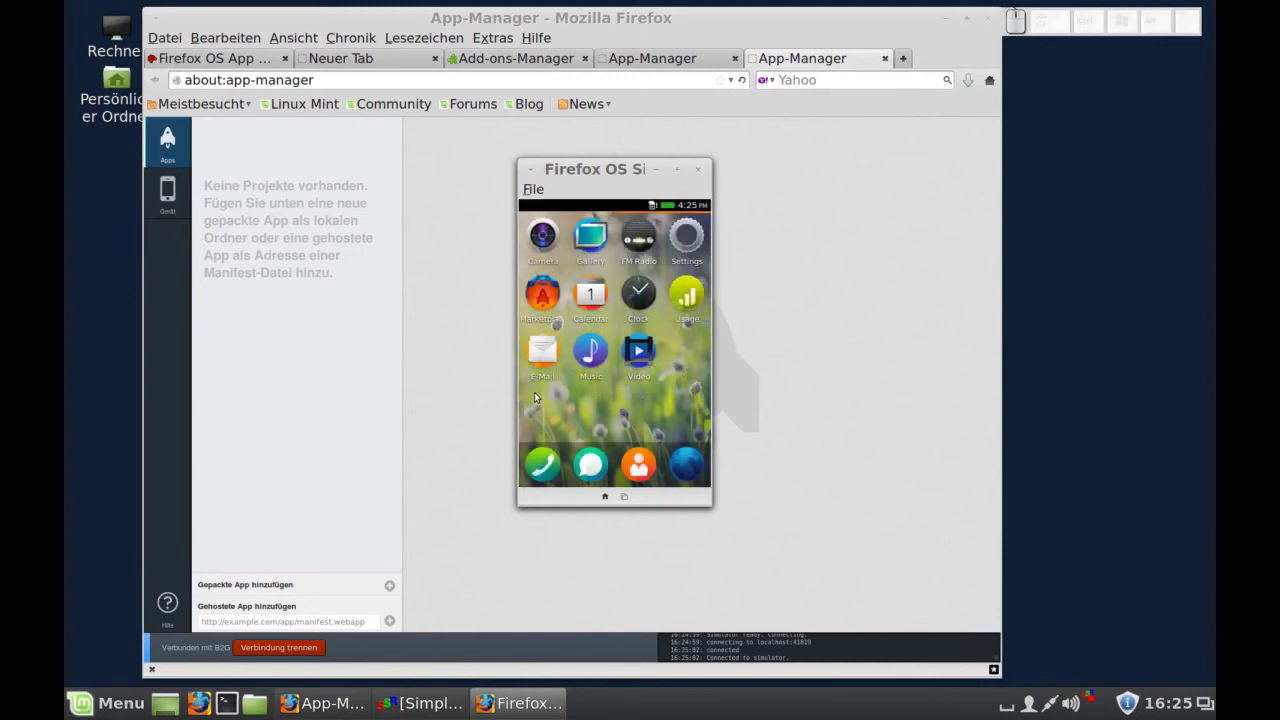
{"action": "left_click", "coordinate": [542, 389]}
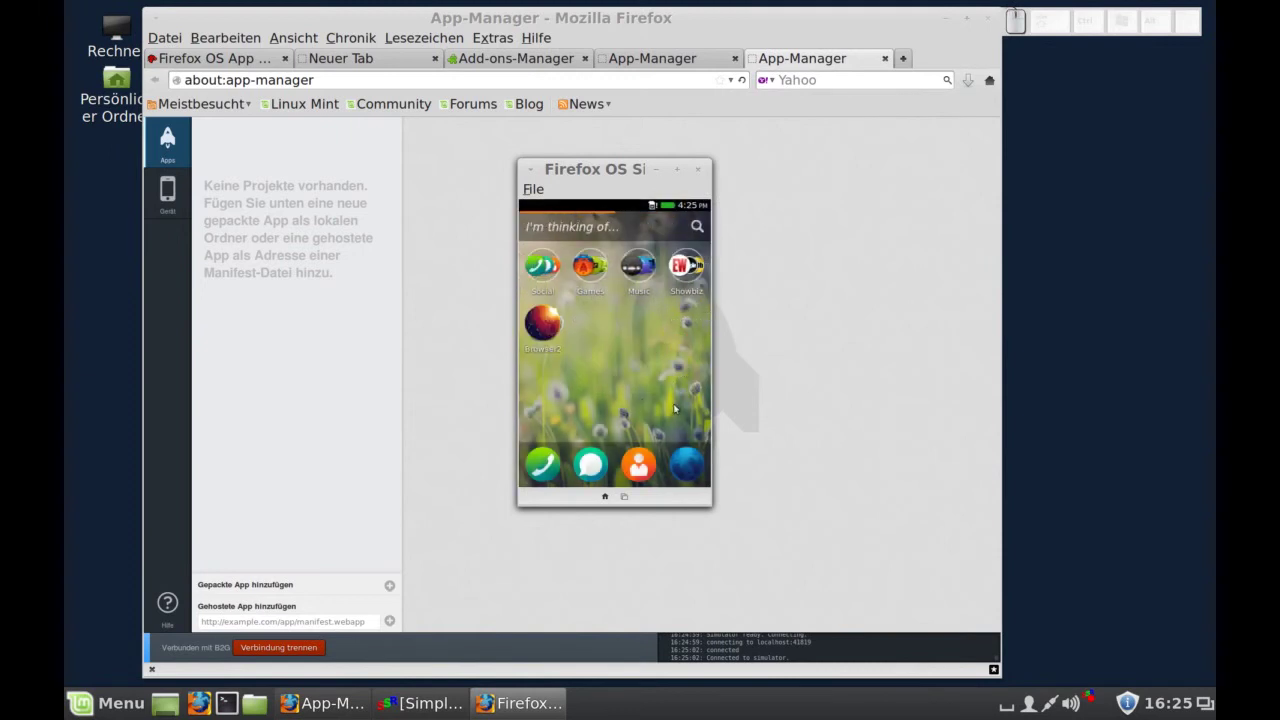